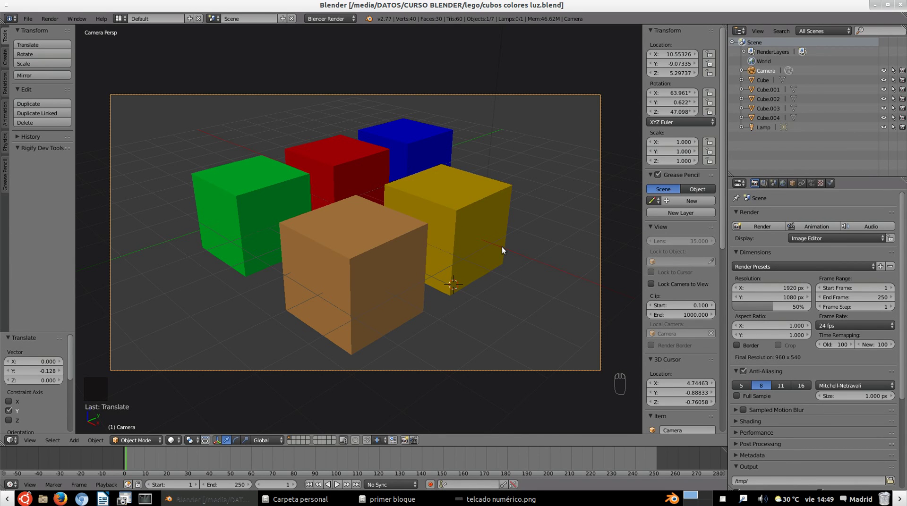
Step: Switch to front orthographic view and add a trial plane beside the orange cube
key("KP_1")
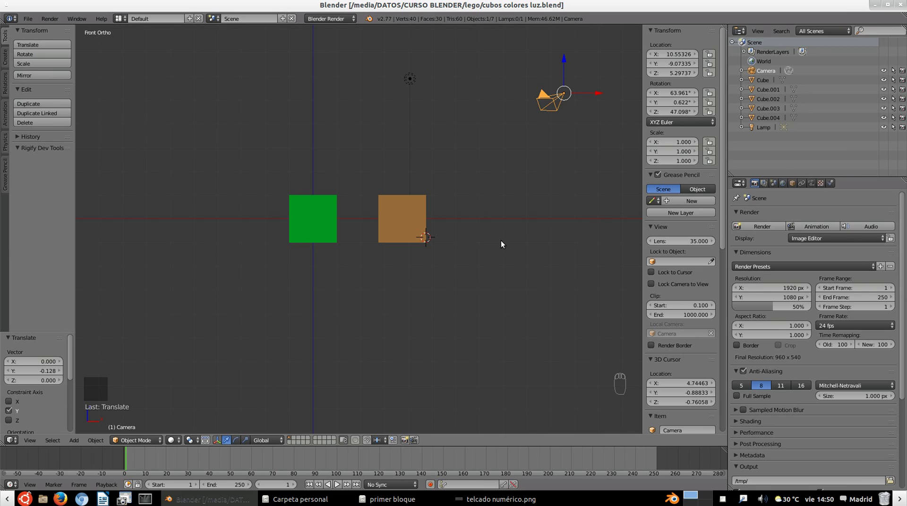
key("shift+a")
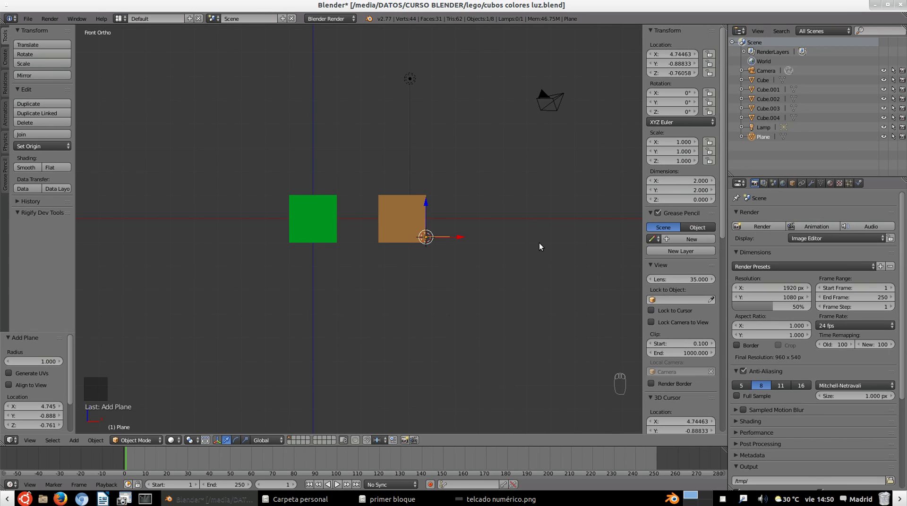
left_click_drag(443, 249, 566, 261)
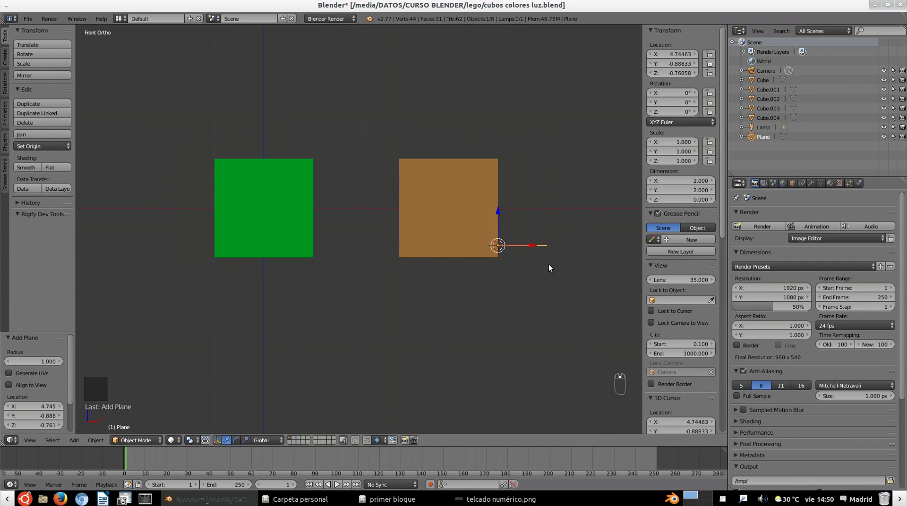
Step: Delete the trial plane and add a new plane below the green and orange cubes
key("Delete")
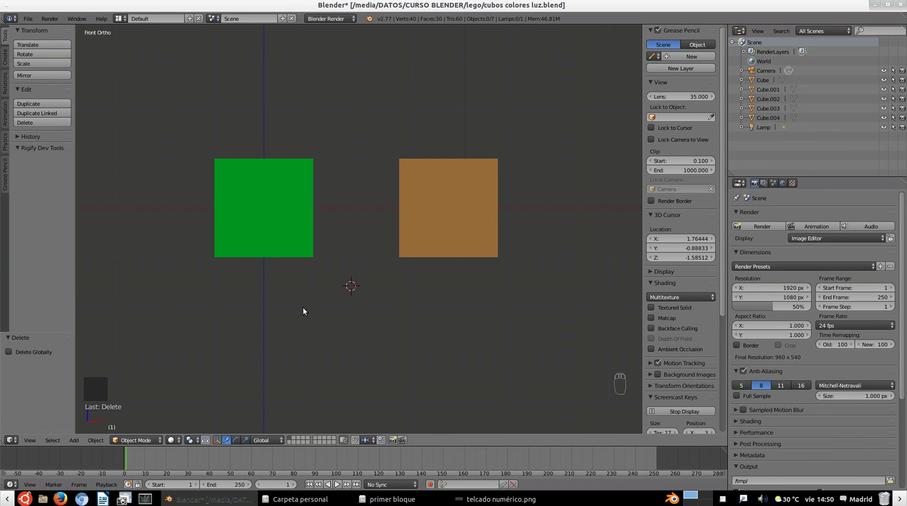
key("shift+a")
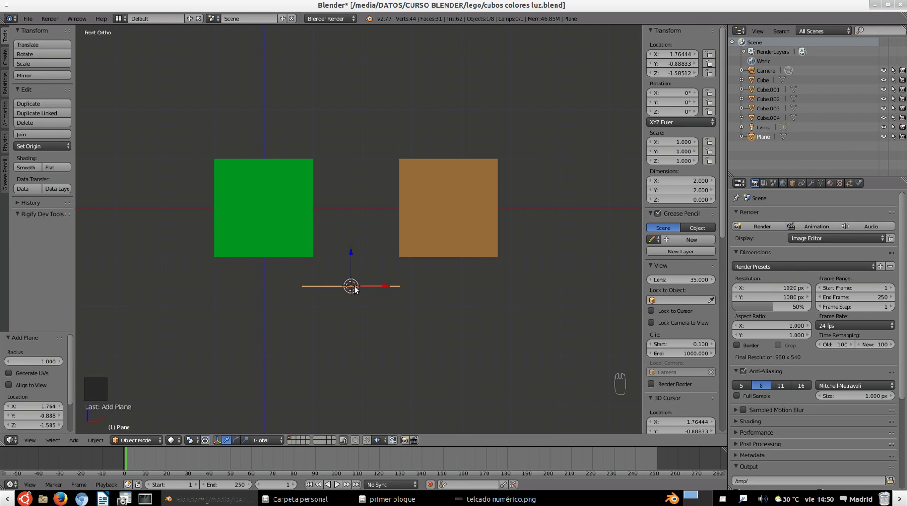
Step: Delete the plane and snap the 3D cursor back to the world origin
key("Delete")
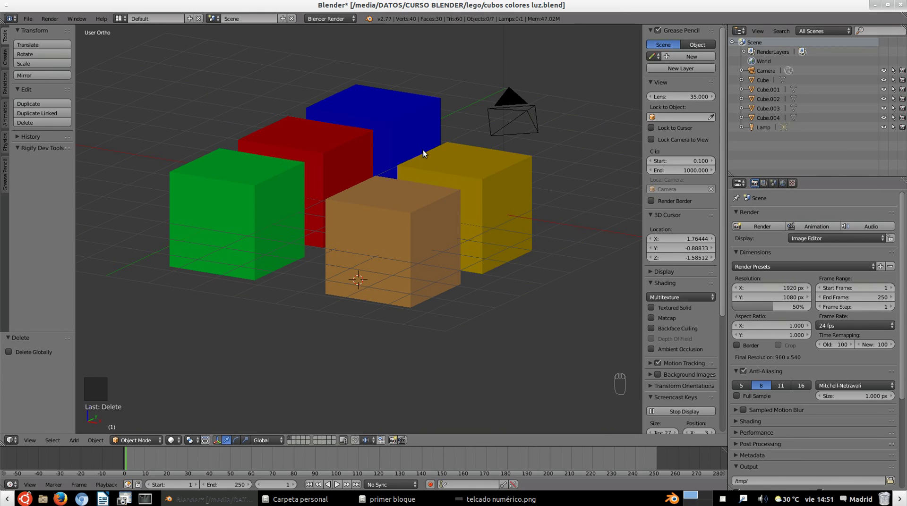
key("shift+s")
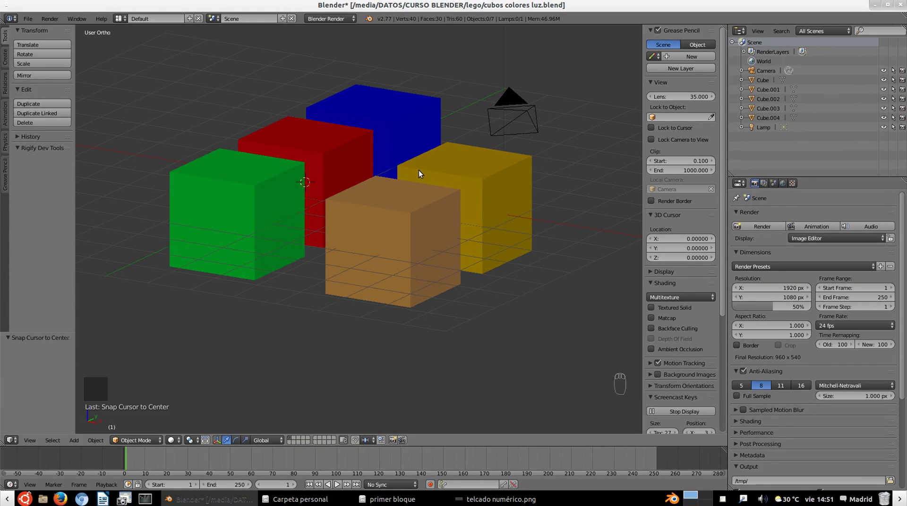
Step: Show the five cubes as wireframes and return to front orthographic view
key("z")
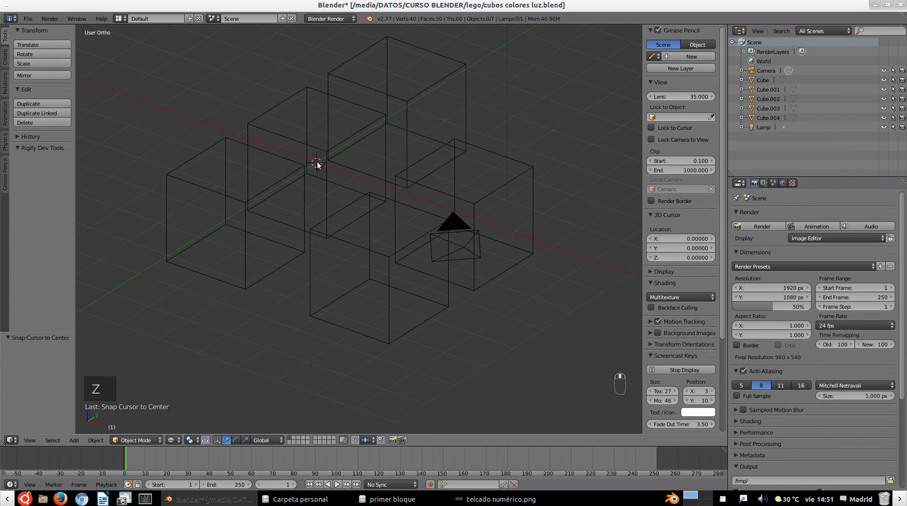
left_click_drag(323, 171, 327, 174)
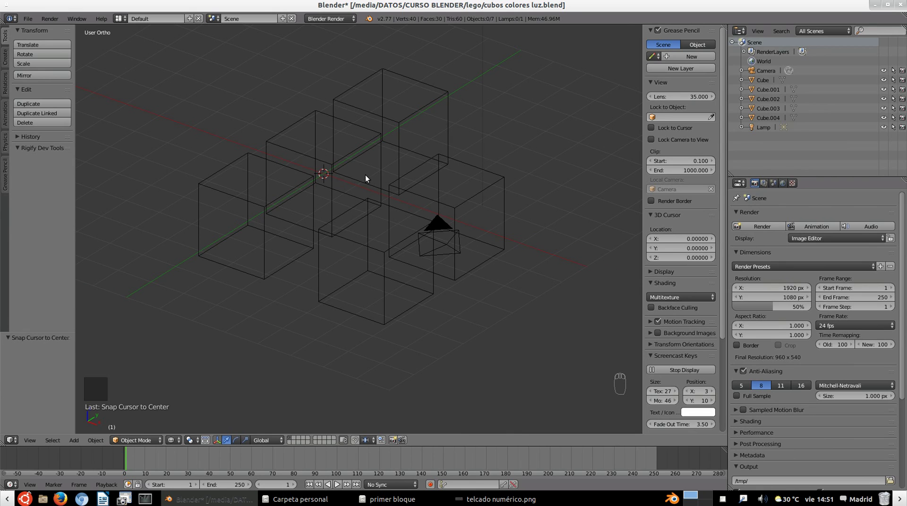
key("KP_1")
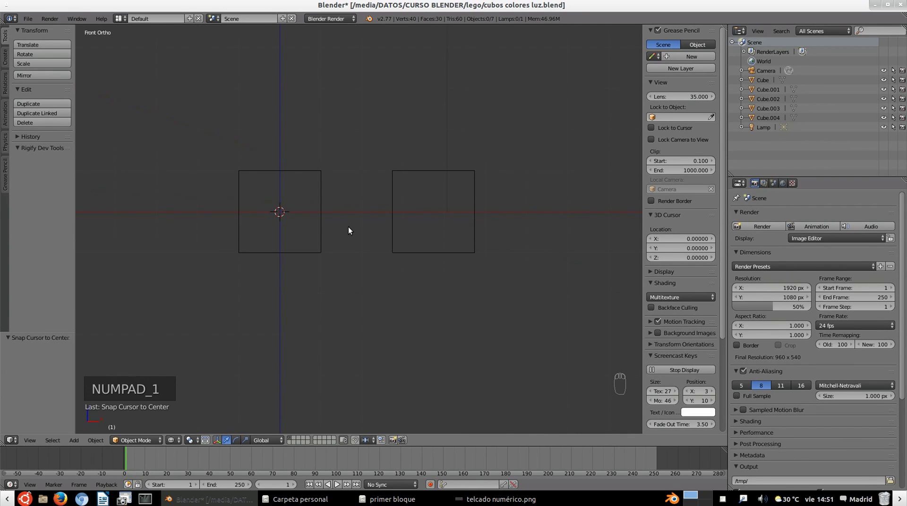
Step: Add a plane at the origin, scale it to about 614 units as a floor, and restore solid shading
key("shift+a")
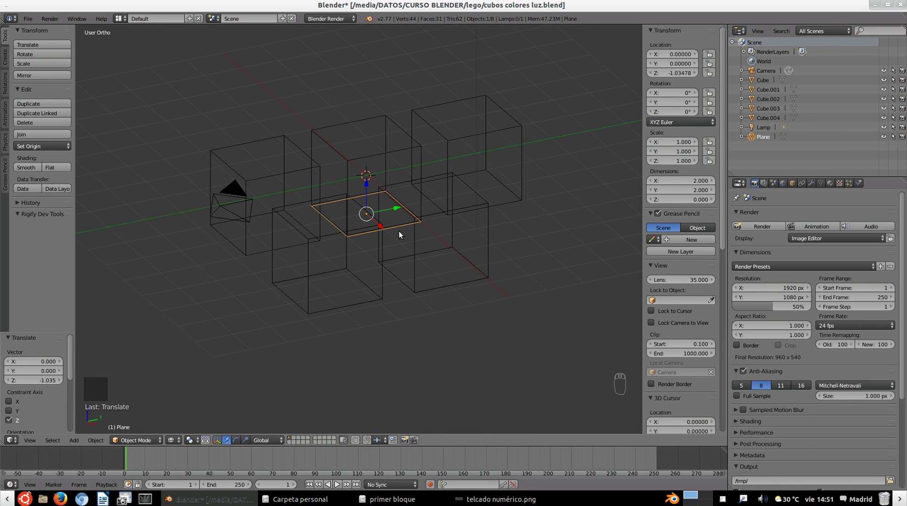
key("s")
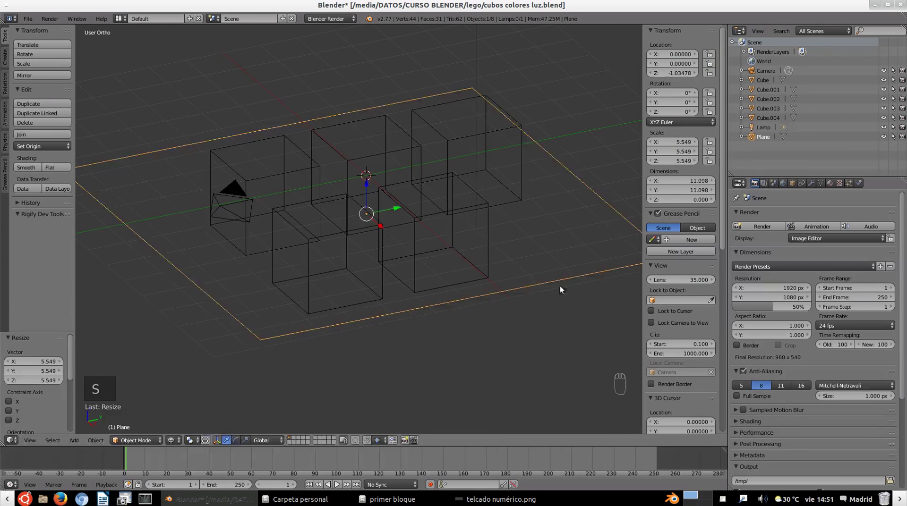
key("s")
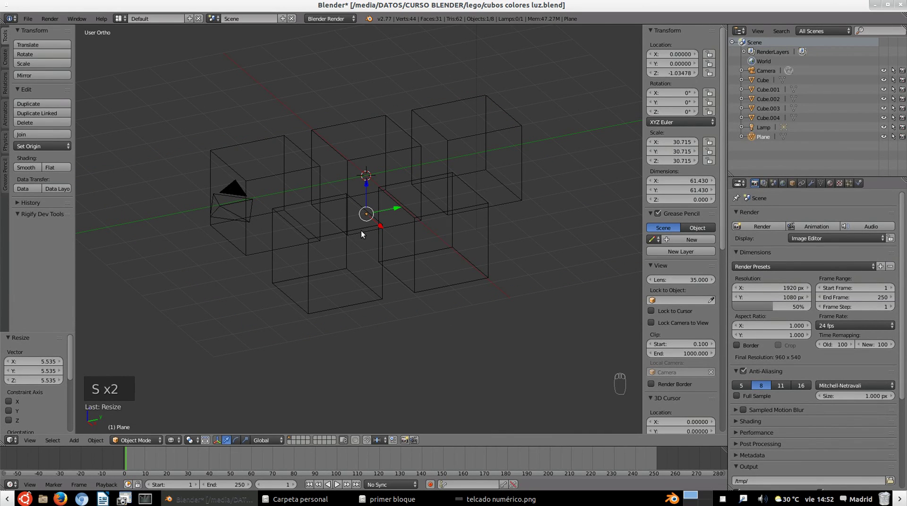
key("s")
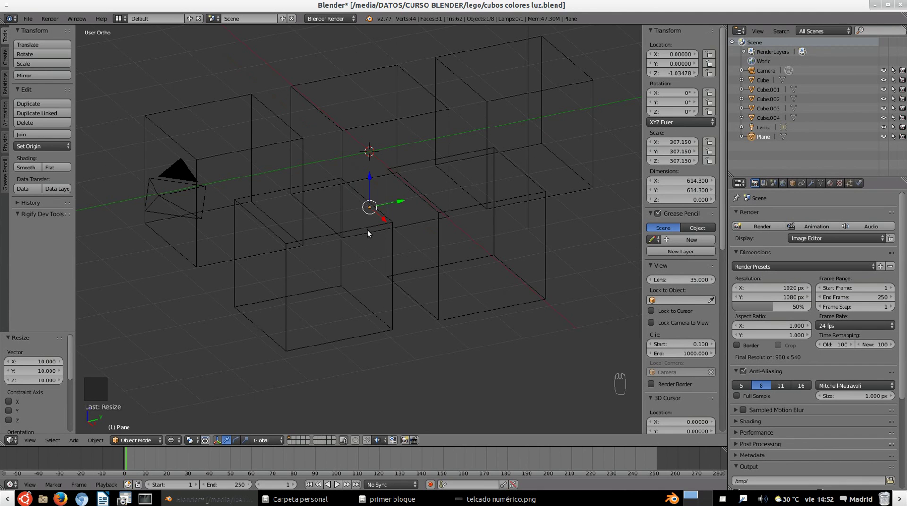
key("z")
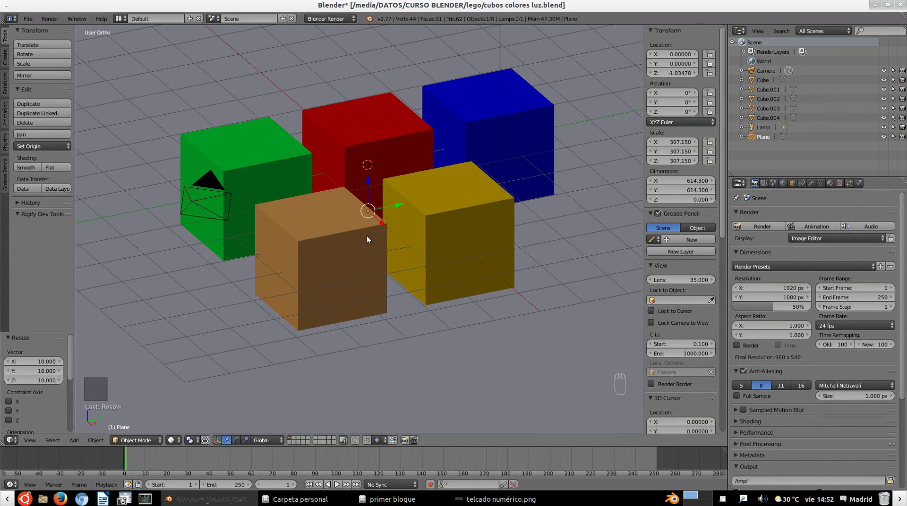
Step: Preview the shadow-casting cubes through the camera, then return to front view
key("KP_0")
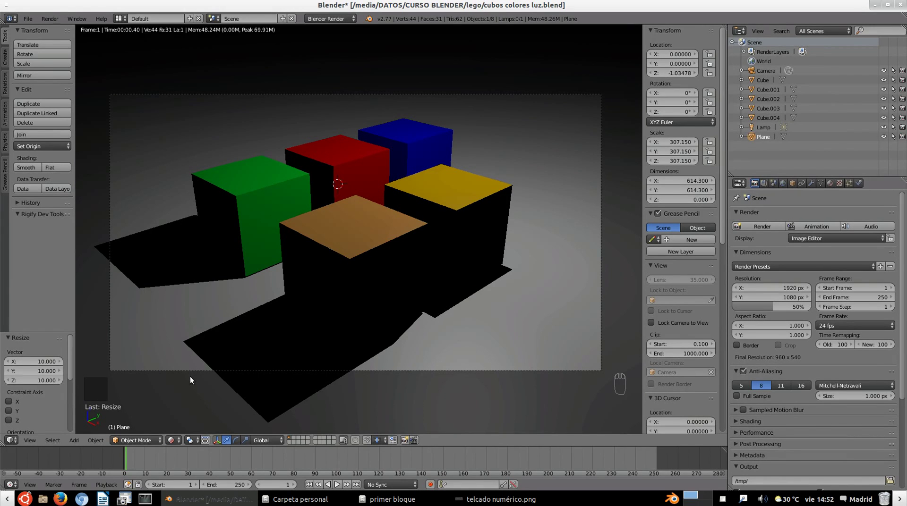
key("KP_1")
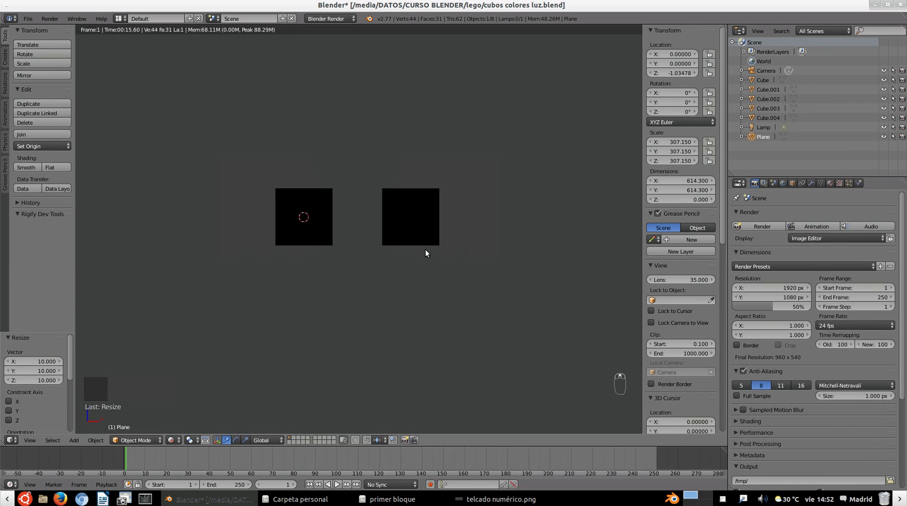
Step: Leave the rendered preview and move the sun lamp to slant diagonally down across the cubes
key("z")
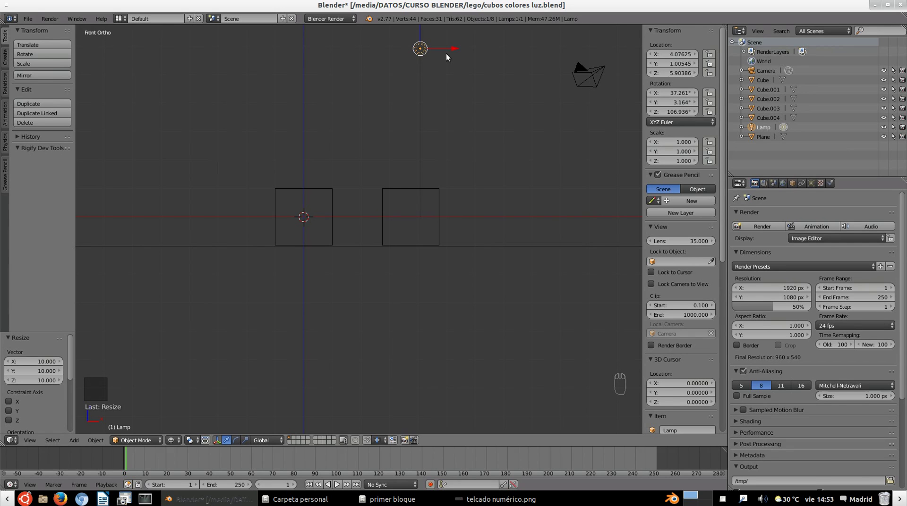
key("g")
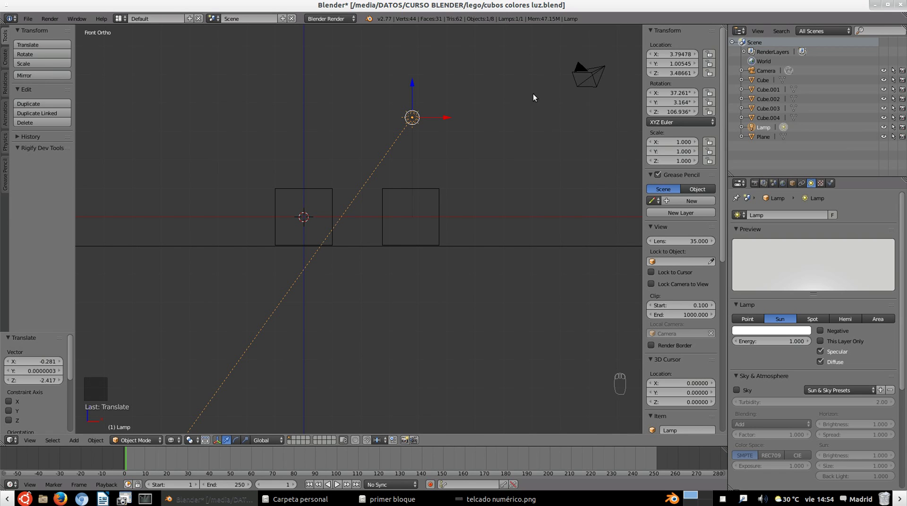
left_click_drag(594, 75, 441, 138)
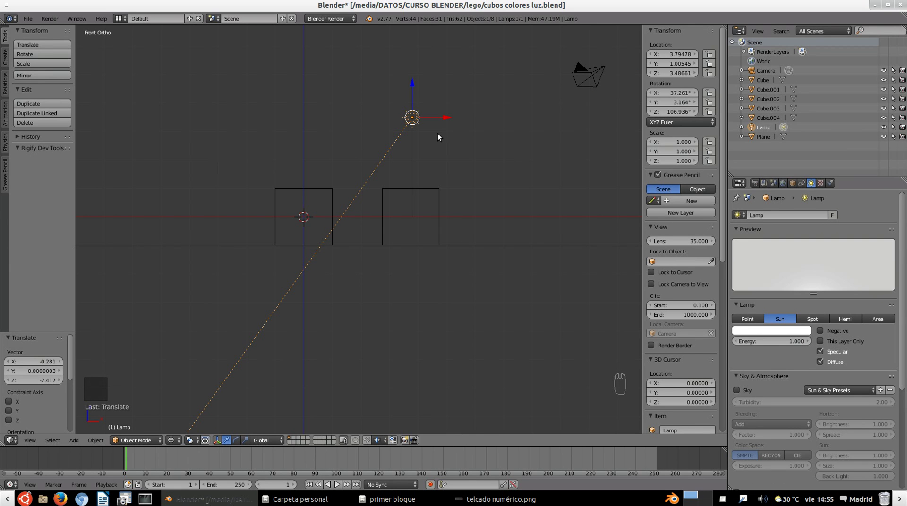
Step: From top view, rotate the sun lamp around Z to about 49 degrees
key("KP_7")
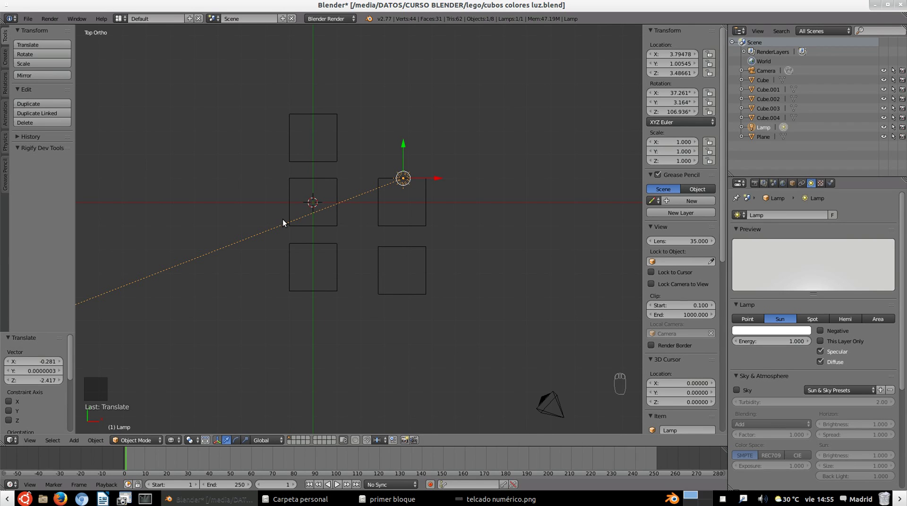
key("r")
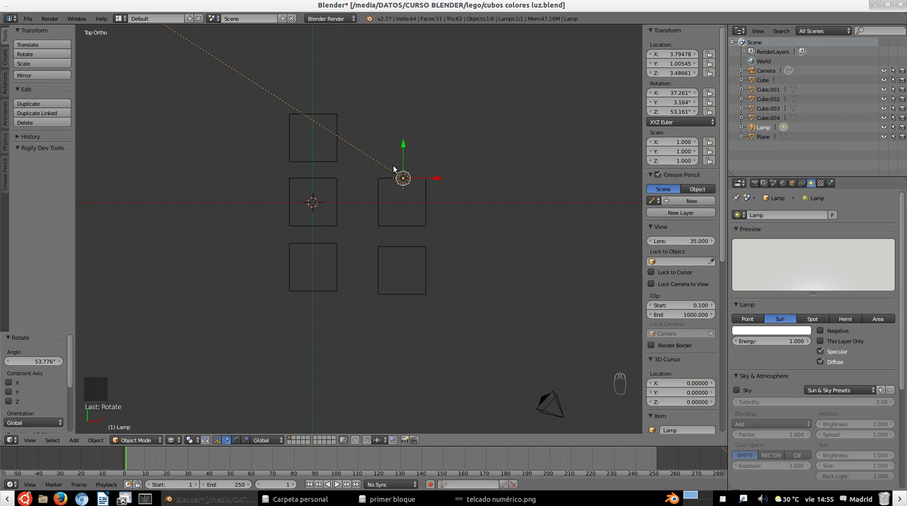
key("r")
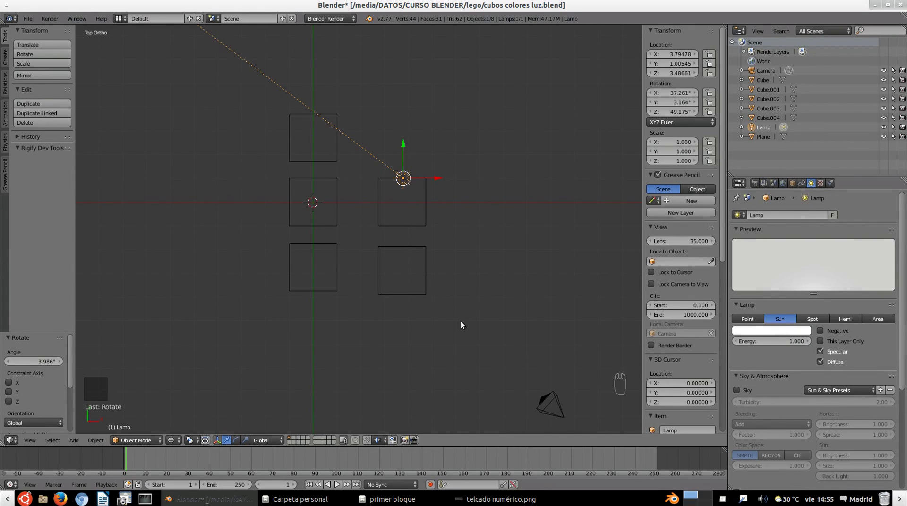
Step: Render the cubes from the camera view, then return to solid shading through the camera
key("KP_0")
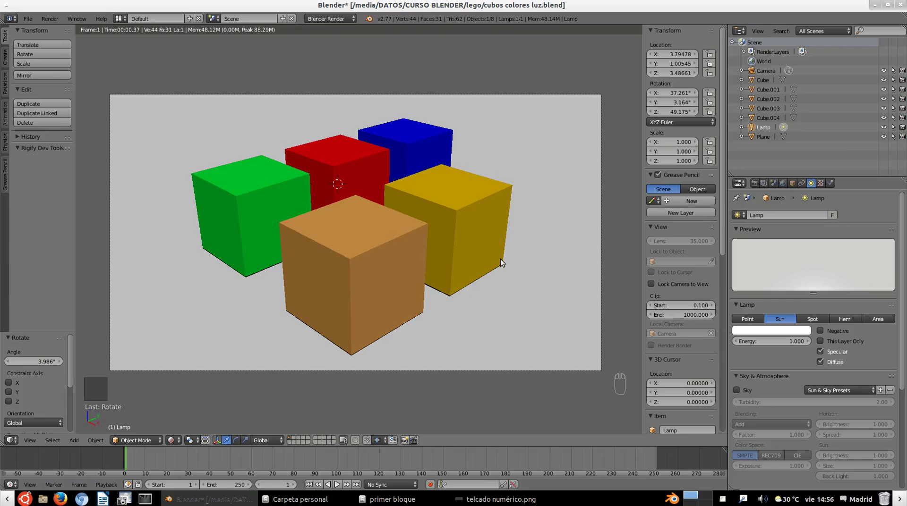
key("z")
key("z")
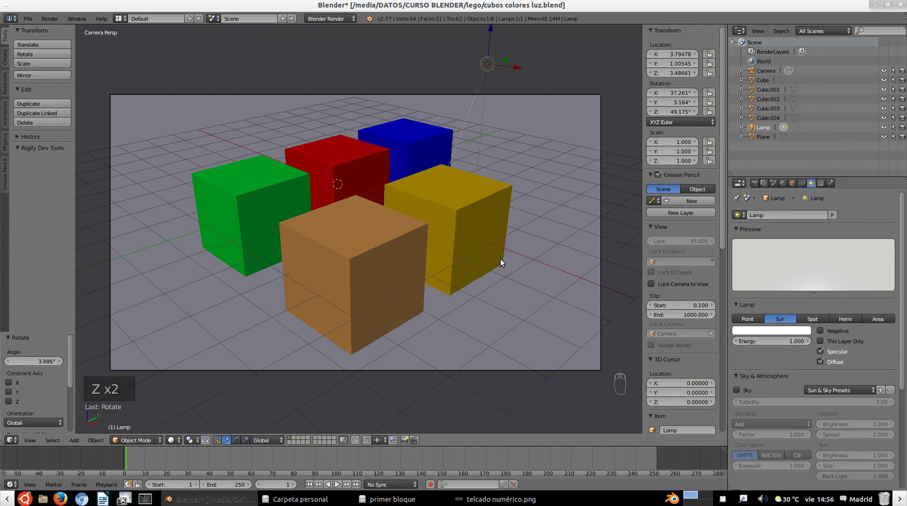
Step: From top view, rotate the sun lamp further around Z to about 75 degrees
key("KP_7")
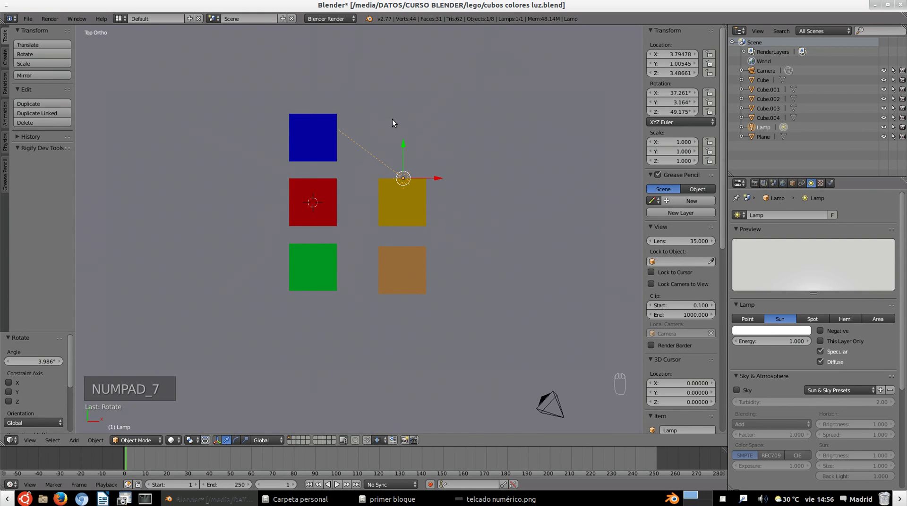
key("r")
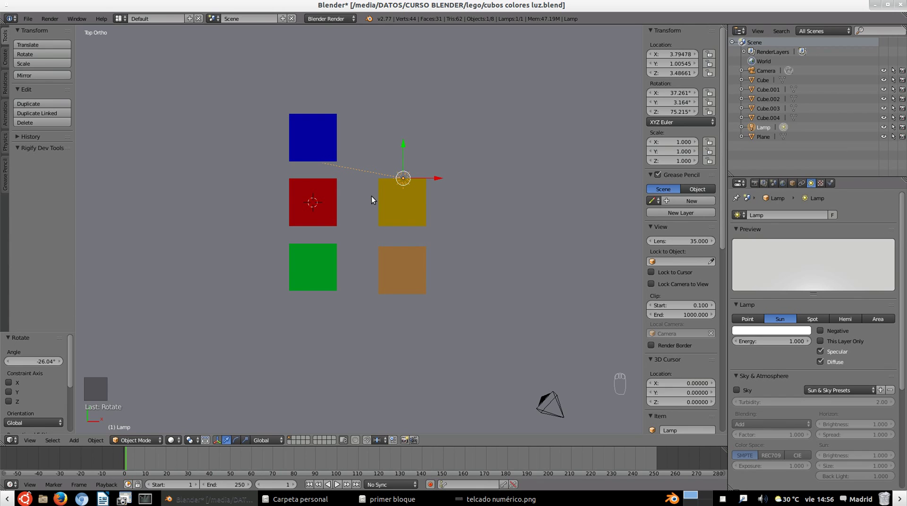
Step: Check the cube shadows in a render, then return to a front view of the cubes and ground
key("KP_0")
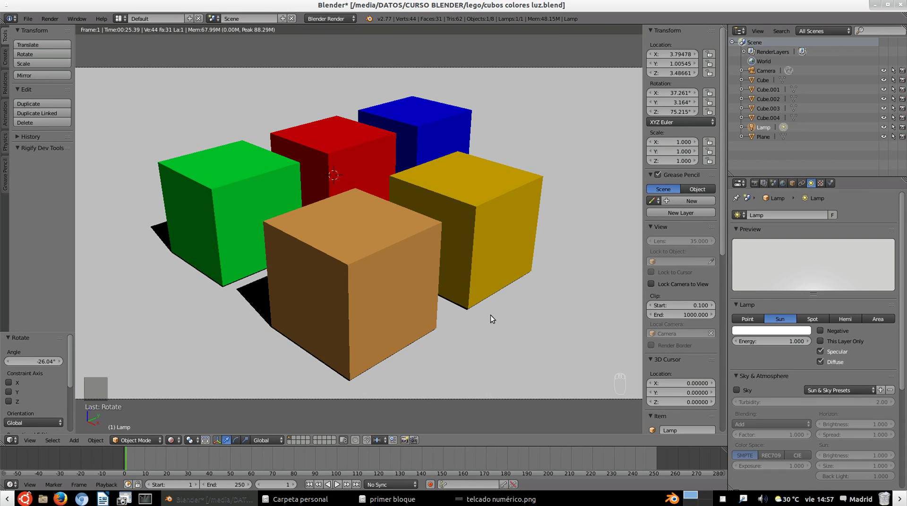
key("z")
key("z")
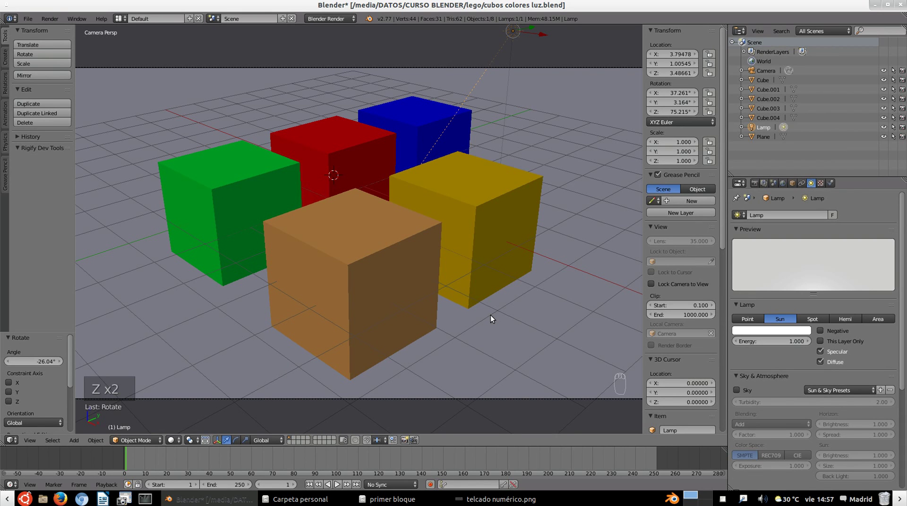
Step: Raise the ground plane to about Z −0.996 flush under the cubes and return to camera view
key("KP_1")
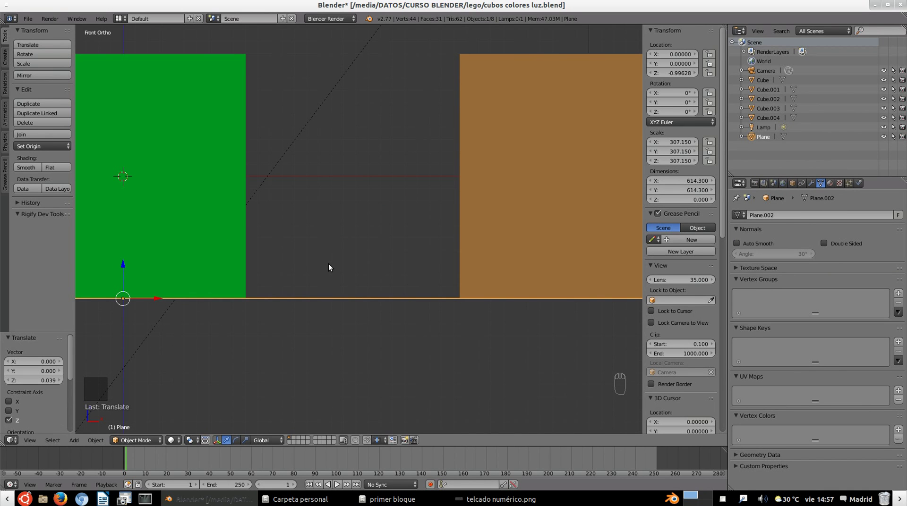
key("KP_0")
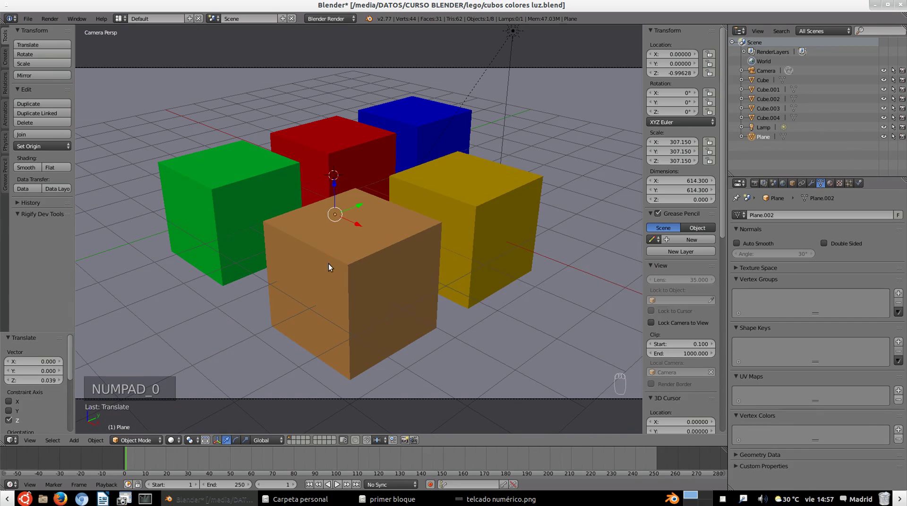
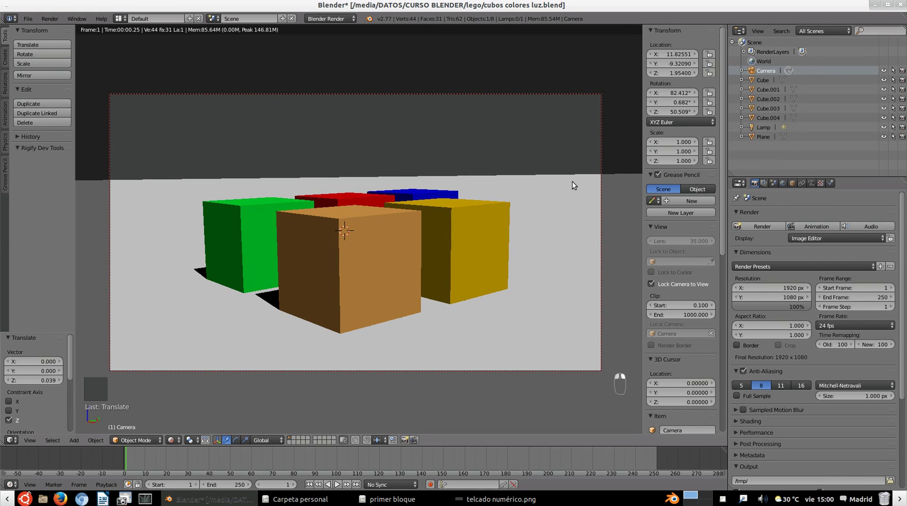
Step: Roll the camera to about 16.9° on Y for a tilted, rendered-shading shot of the cubes
key("KP_1")
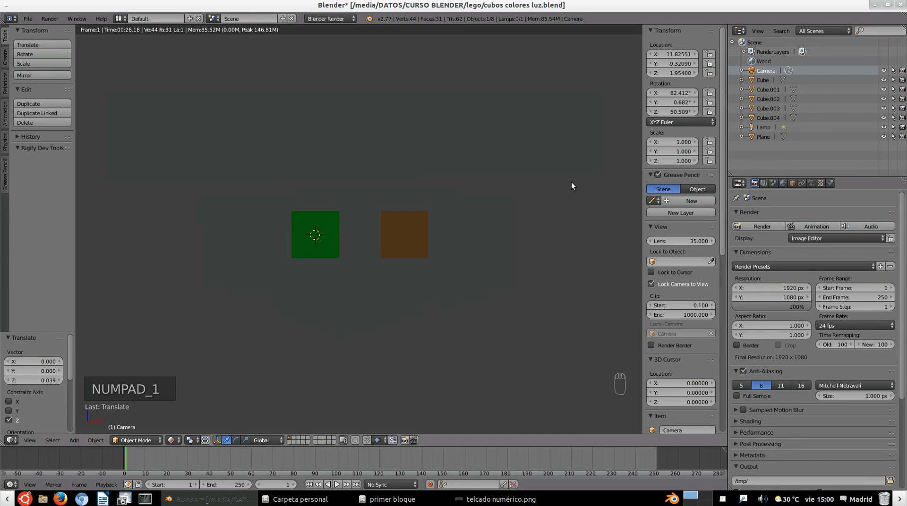
key("z")
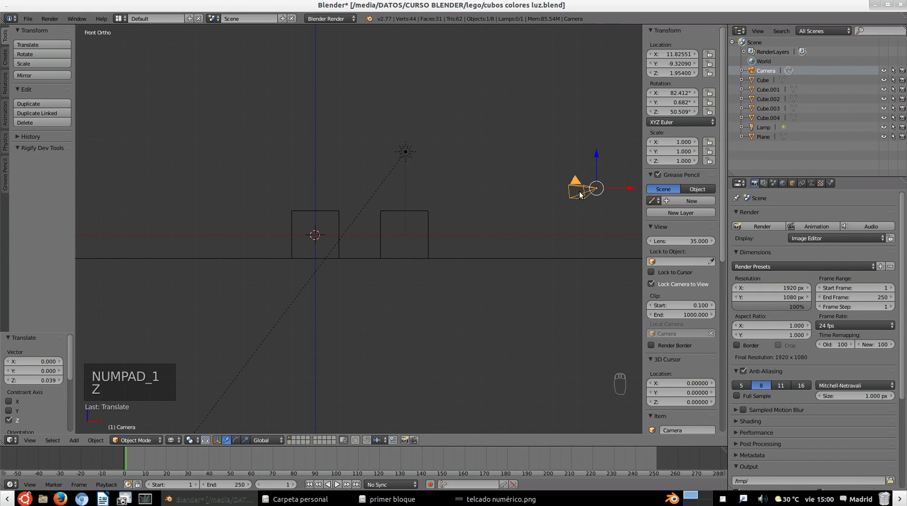
key("KP_0")
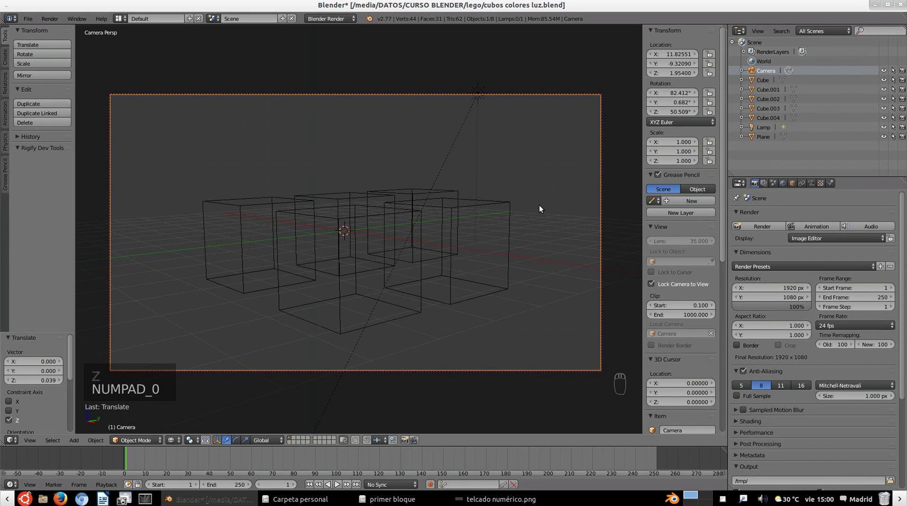
key("z")
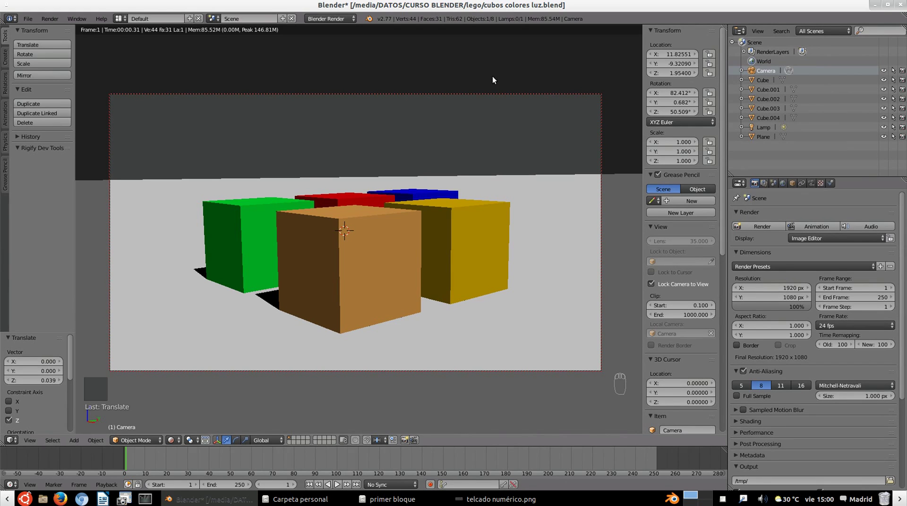
key("r")
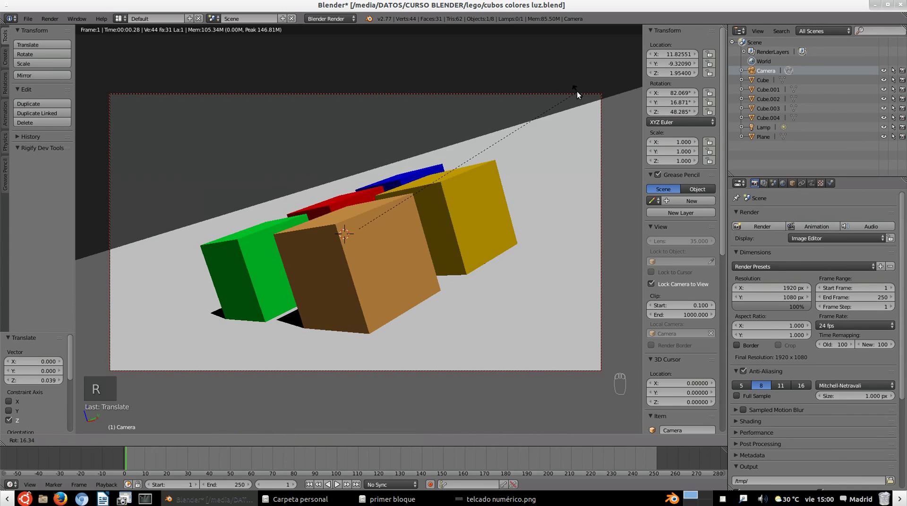